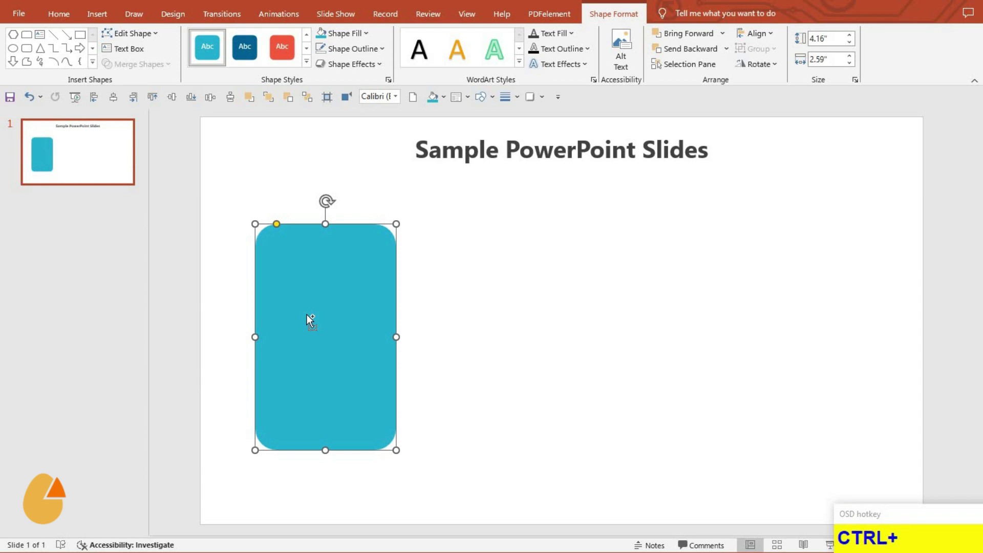
# Step: Offset a duplicate of the teal rounded rectangle and subtract it to form a C-shaped bracket with a white card over it
pyautogui.moveTo(370, 329); pyautogui.dragTo(325, 69)
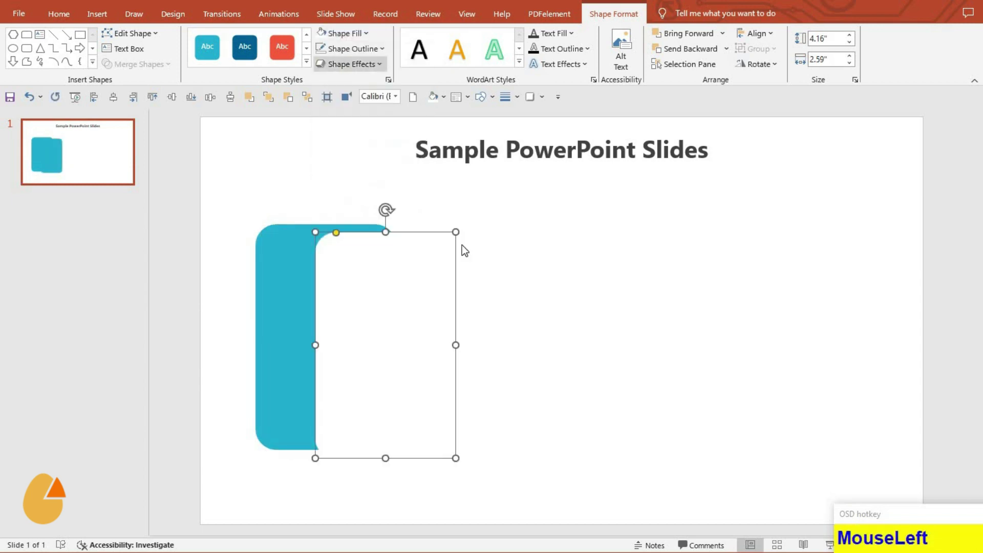
pyautogui.rightClick(548, 352)
pyautogui.moveTo(596, 483); pyautogui.dragTo(963, 267)
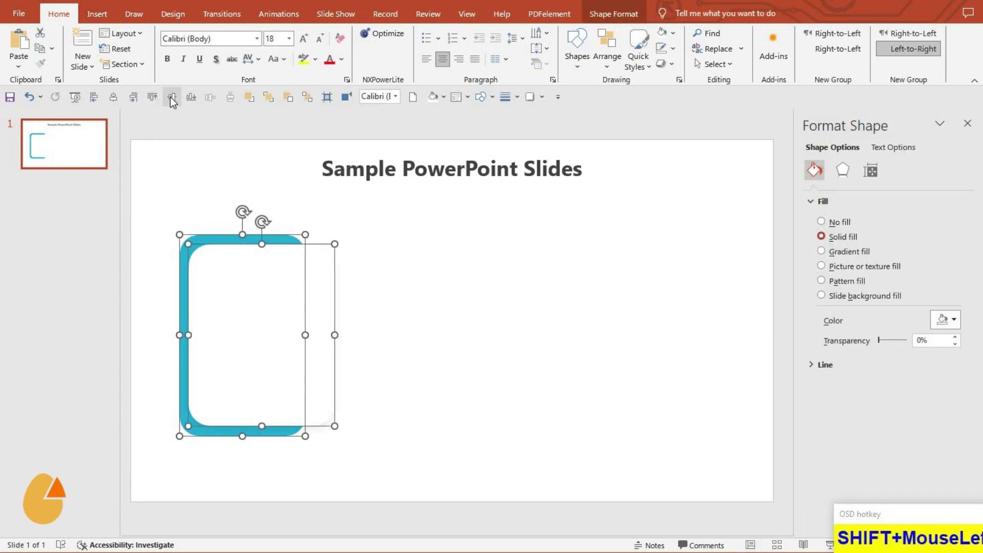
# Step: Insert a small rounded rectangle and subtract half of it to make a teal half-rounded tab
pyautogui.click(263, 208)
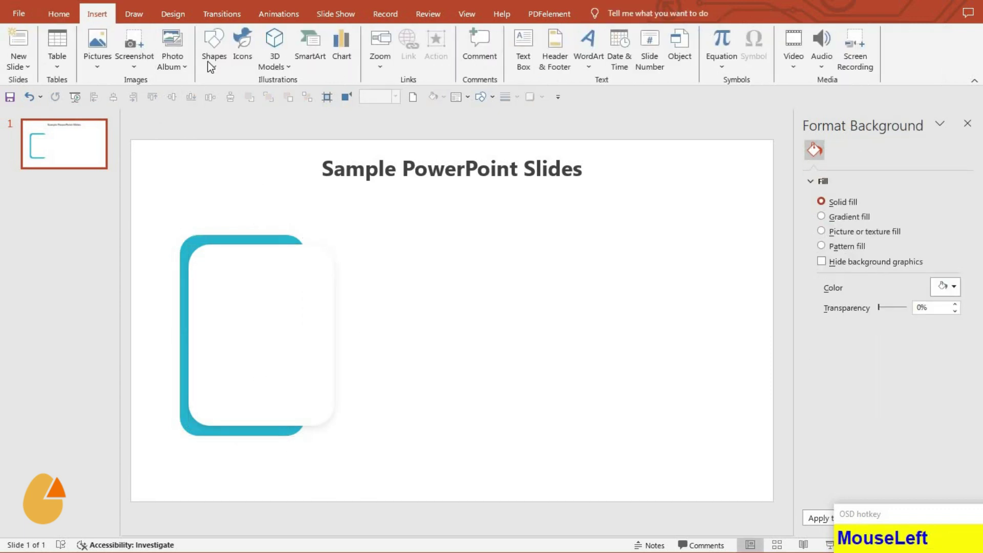
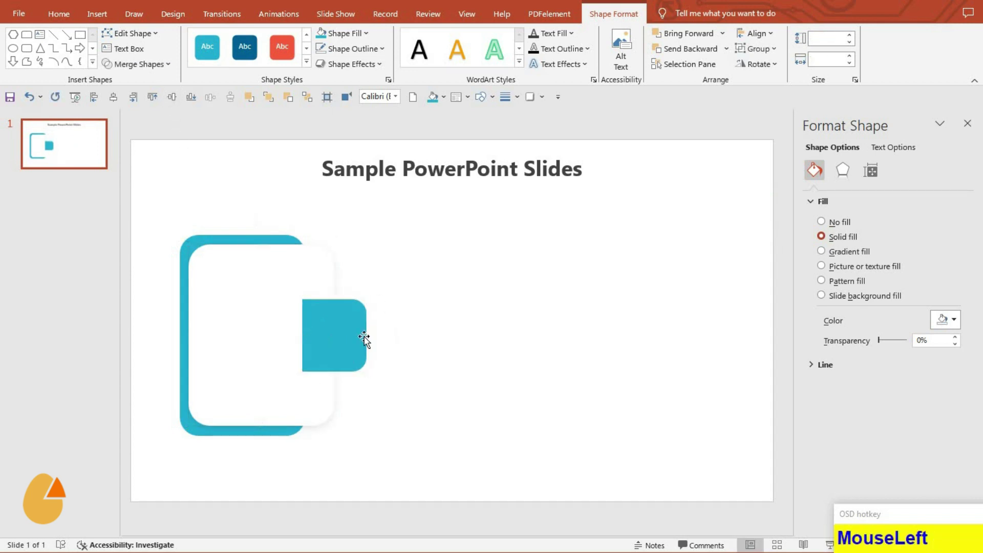
pyautogui.rightClick(348, 337)
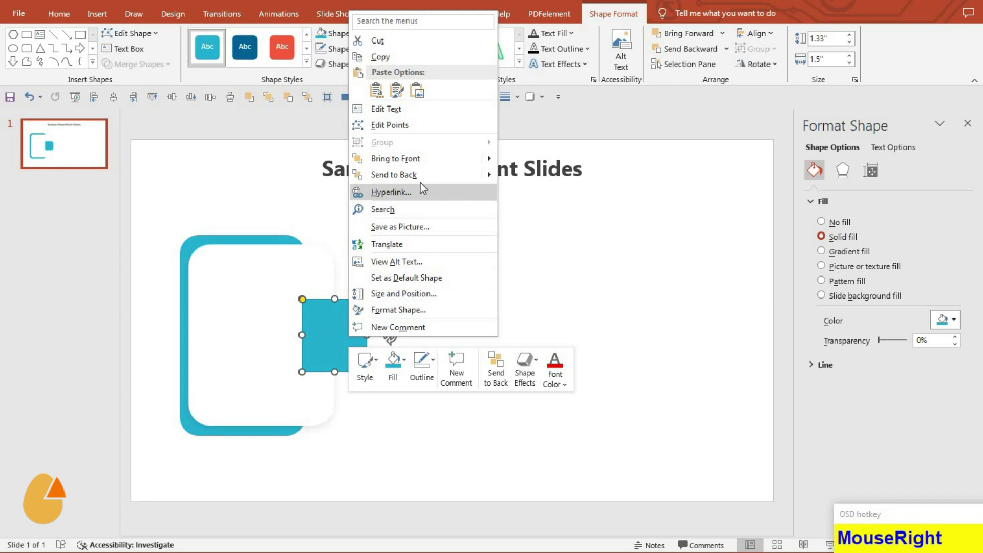
pyautogui.moveTo(429, 178); pyautogui.dragTo(356, 345)
# Step: Nudge the tab left and seat it against the white card's right edge
pyautogui.press('Left')
pyautogui.press('Left')
pyautogui.press('Left')
pyautogui.press('Left')
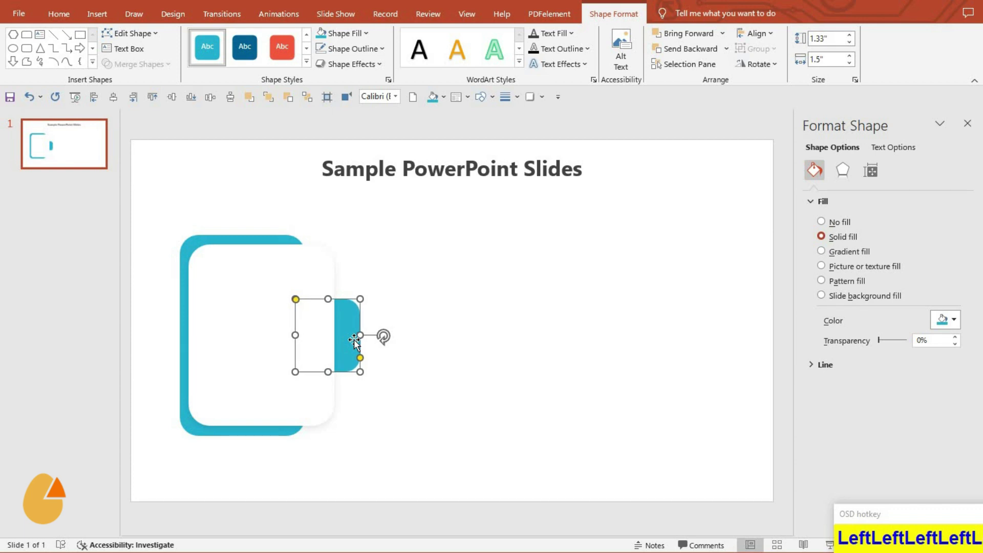
pyautogui.press('Left')
pyautogui.press('Left')
pyautogui.press('Left')
pyautogui.press('Left')
pyautogui.moveTo(419, 430); pyautogui.dragTo(73, 26)
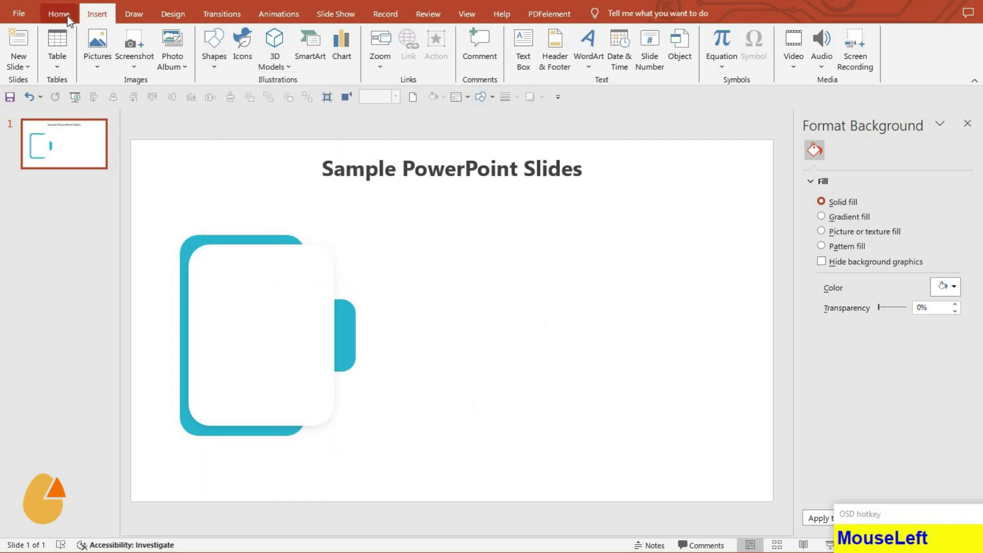
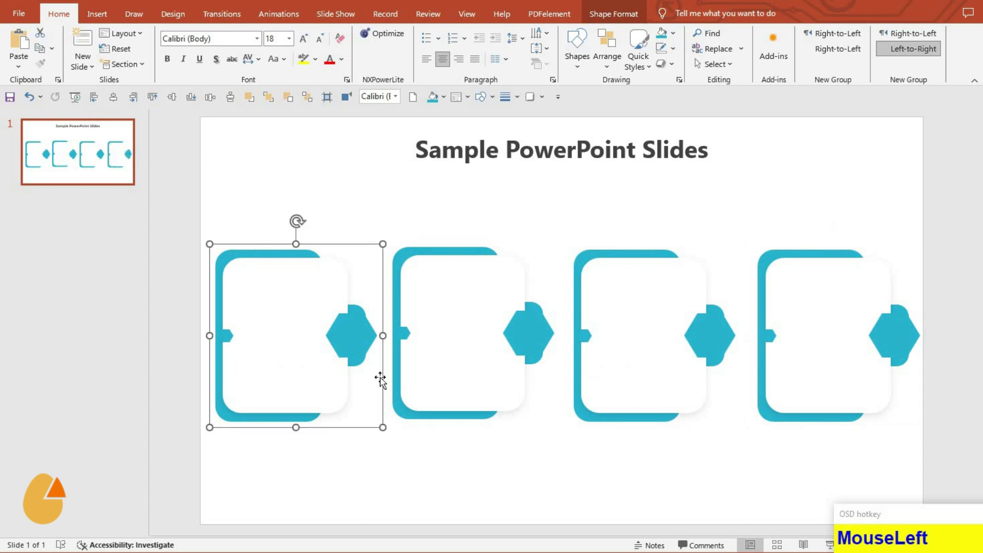
# Step: Group the four cards, distribute them evenly across the slide, then ungroup them again
pyautogui.click(496, 384)
pyautogui.click(621, 378)
pyautogui.click(763, 366)
pyautogui.click(230, 138)
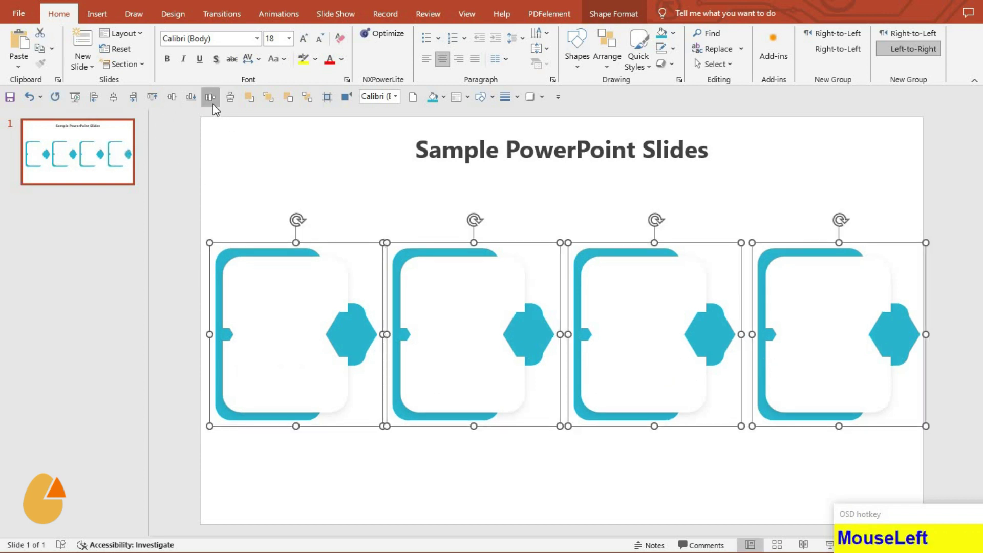
pyautogui.press('ctrl+g')
pyautogui.click(162, 133)
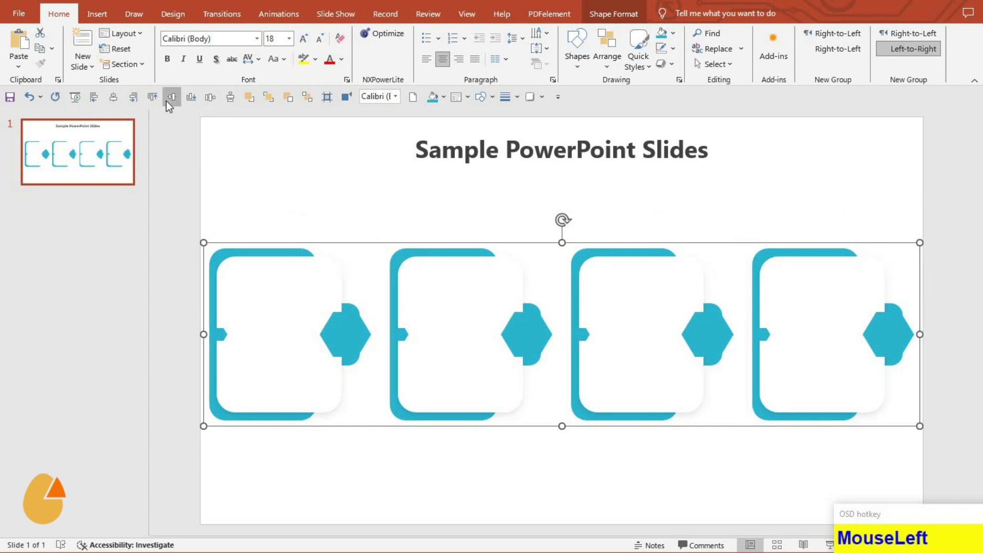
pyautogui.press('Down')
pyautogui.press('Down')
pyautogui.press('Down')
pyautogui.click(478, 398)
pyautogui.press('ctrl+shift+g')
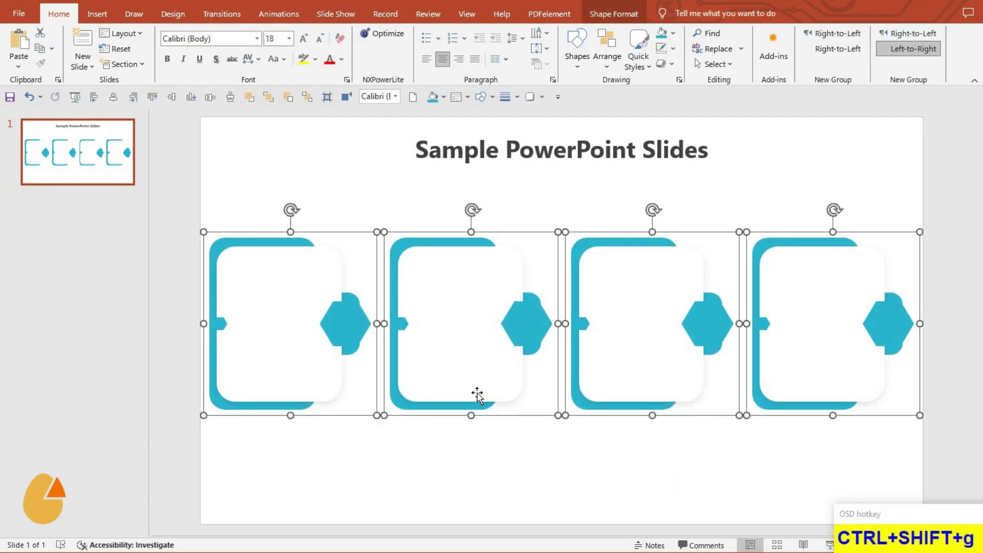
pyautogui.press('ctrl+shift+g')
# Step: Recolour the first card's bracket, notch and hexagon badge dark blue
pyautogui.moveTo(599, 365); pyautogui.dragTo(228, 332)
pyautogui.press('F4')
pyautogui.click(335, 322)
pyautogui.press('F4')
pyautogui.click(349, 355)
pyautogui.press('F4')
# Step: Fill the second card's bracket, notch and hexagon badge red
pyautogui.moveTo(392, 263); pyautogui.dragTo(416, 68)
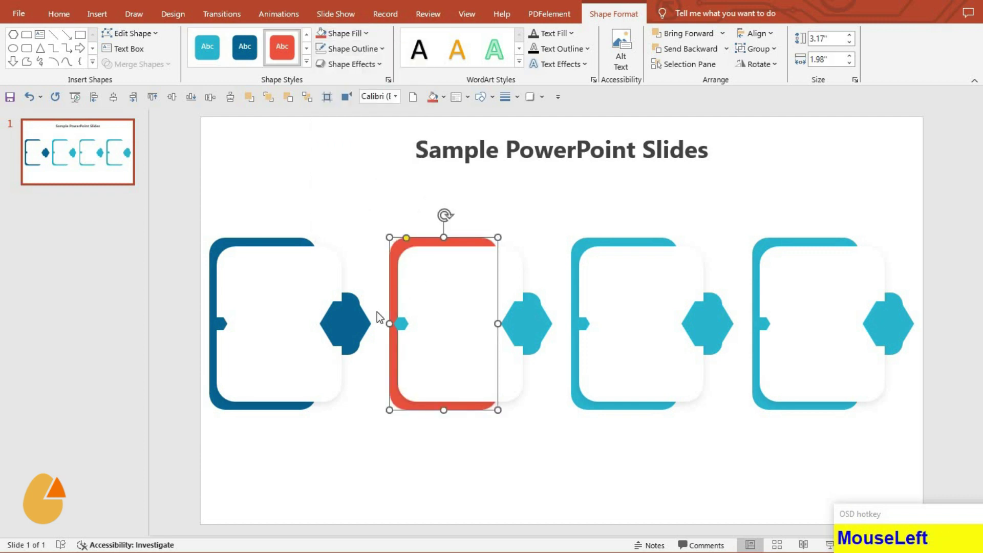
pyautogui.press('F4')
pyautogui.click(520, 332)
pyautogui.press('F4')
pyautogui.click(537, 358)
pyautogui.press('F4')
# Step: Fill the third card yellow and the fourth card's notch and badge green
pyautogui.click(552, 289)
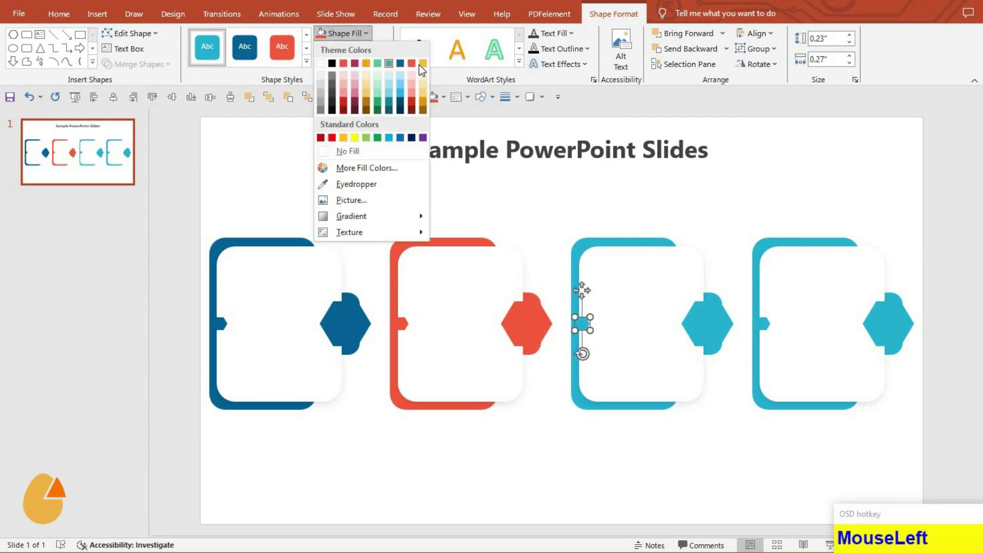
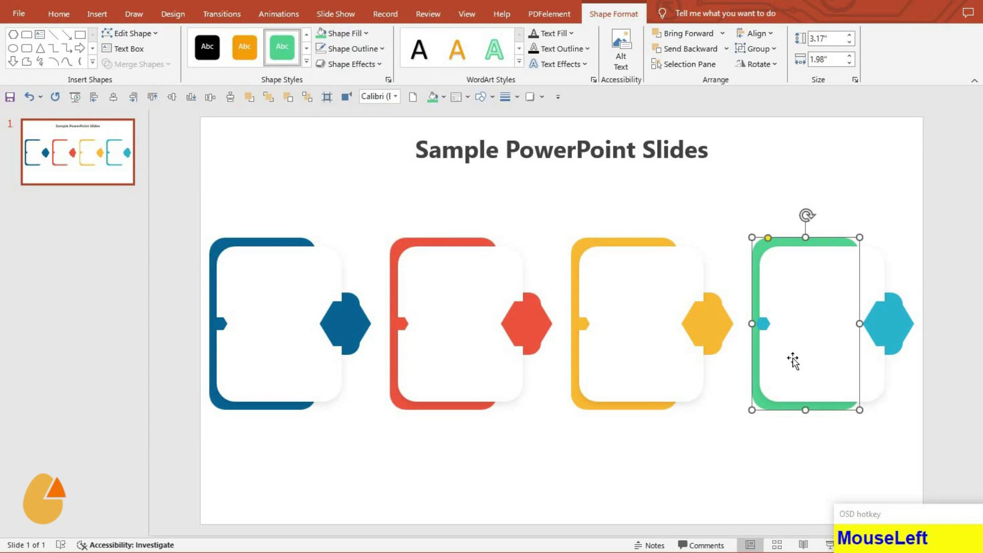
pyautogui.press('F4')
pyautogui.click(886, 328)
pyautogui.press('F4')
pyautogui.click(896, 351)
pyautogui.press('F4')
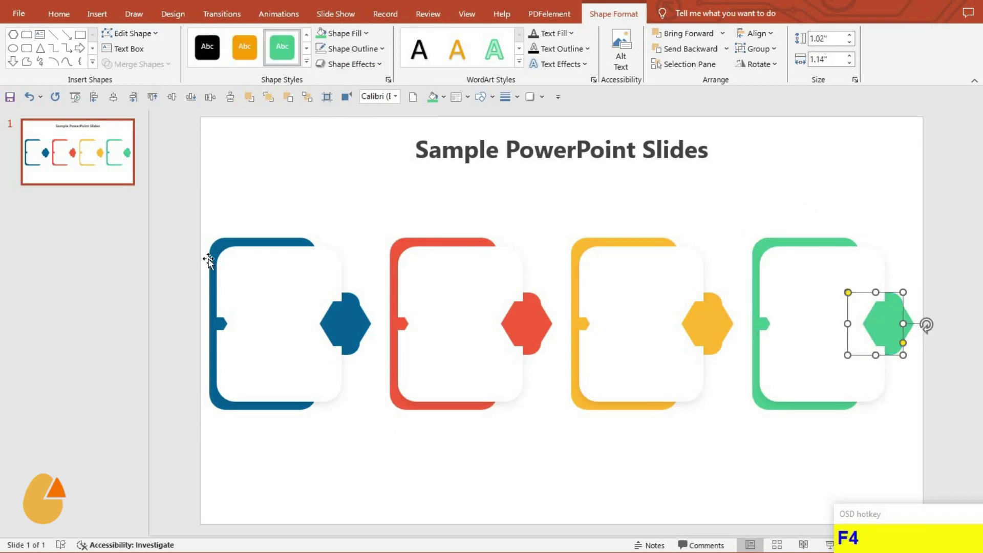
# Step: Group all card shapes and add icons, titles Business/Process/Target/Growth, descriptions and numbers 01–04
pyautogui.moveTo(181, 184); pyautogui.dragTo(963, 522)
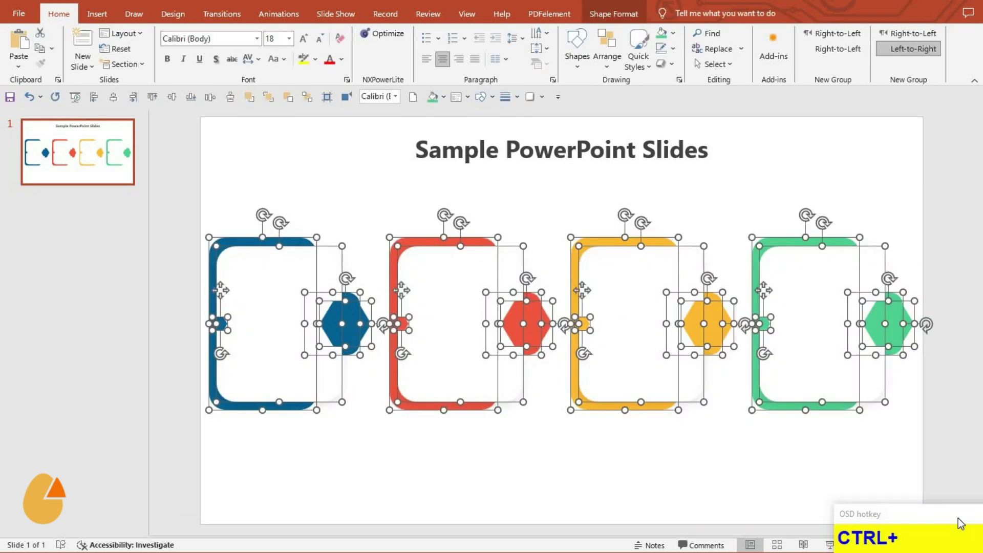
pyautogui.press('ctrl+g')
pyautogui.moveTo(133, 106); pyautogui.dragTo(174, 102)
pyautogui.press('Down')
pyautogui.press('Down')
pyautogui.press('Down')
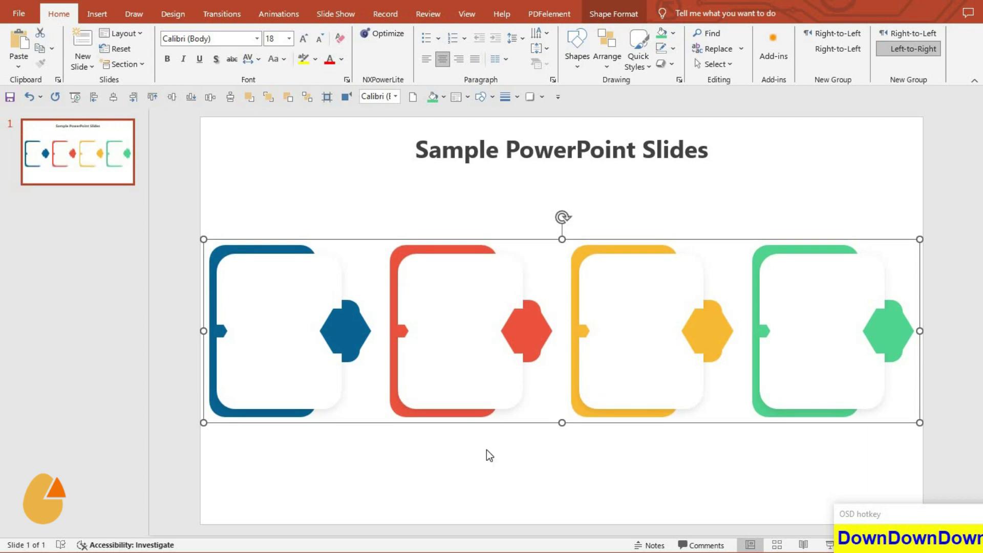
pyautogui.moveTo(532, 471); pyautogui.dragTo(978, 481)
pyautogui.press('ctrl+g')
# Step: Align the grouped infographic to the vertical middle of the slide and deselect it
pyautogui.click(116, 95)
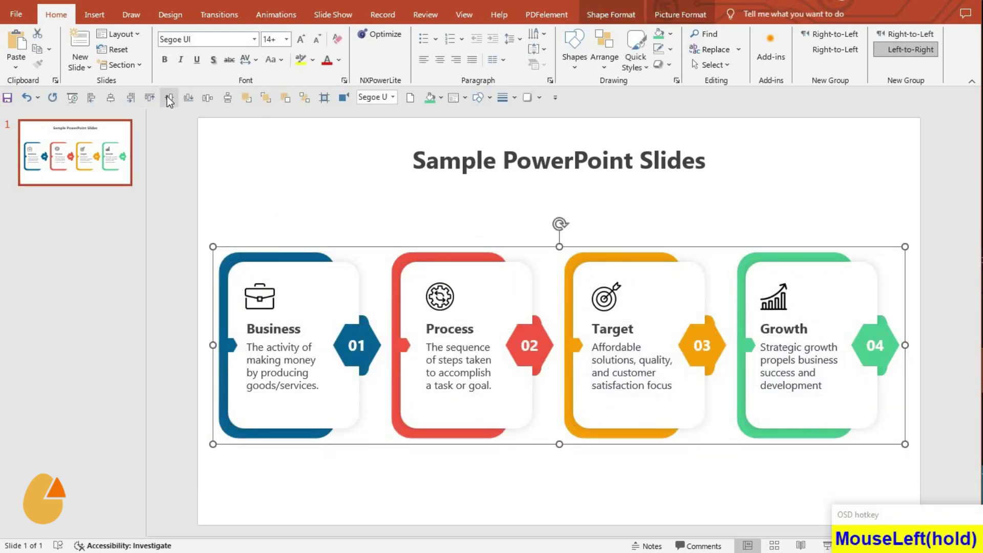
pyautogui.press('Down')
pyautogui.press('Down')
pyautogui.press('Down')
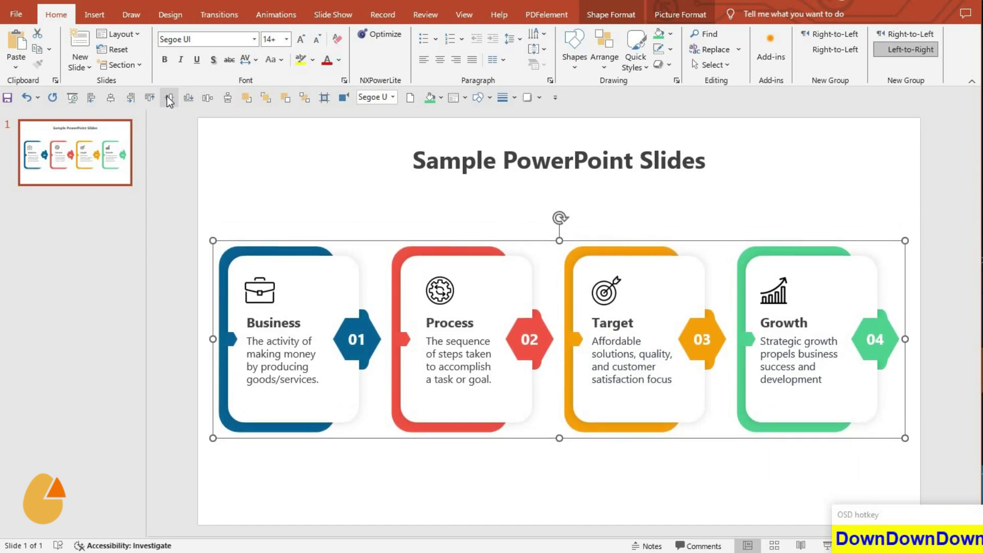
pyautogui.click(462, 467)
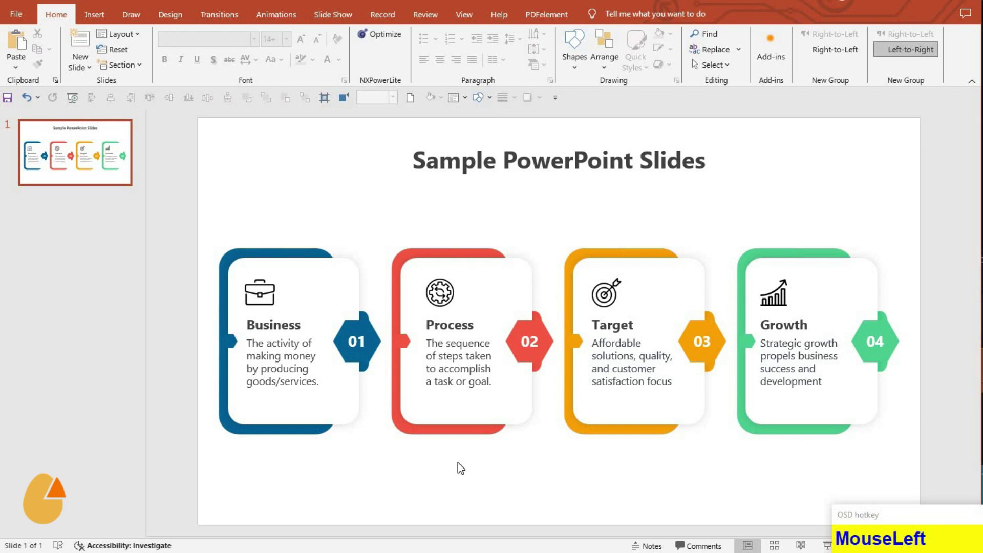